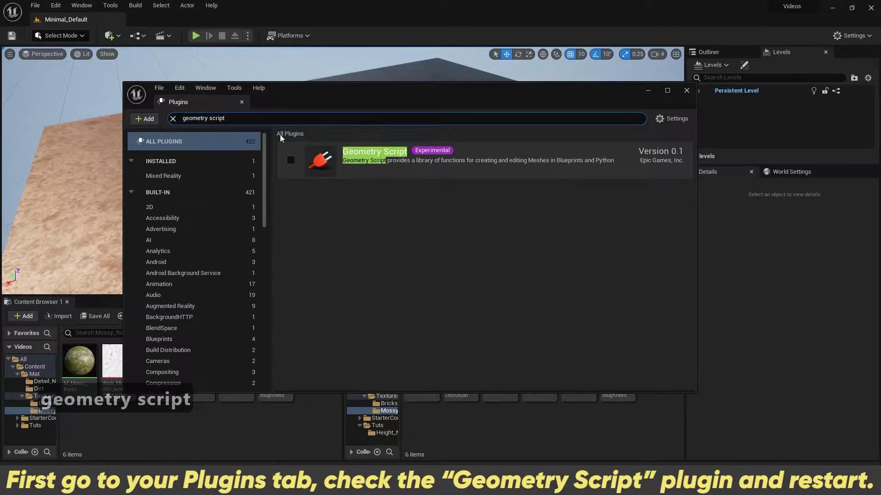
Enable the experimental Geometry Script plugin and confirm the warning prompt.
click(295, 161)
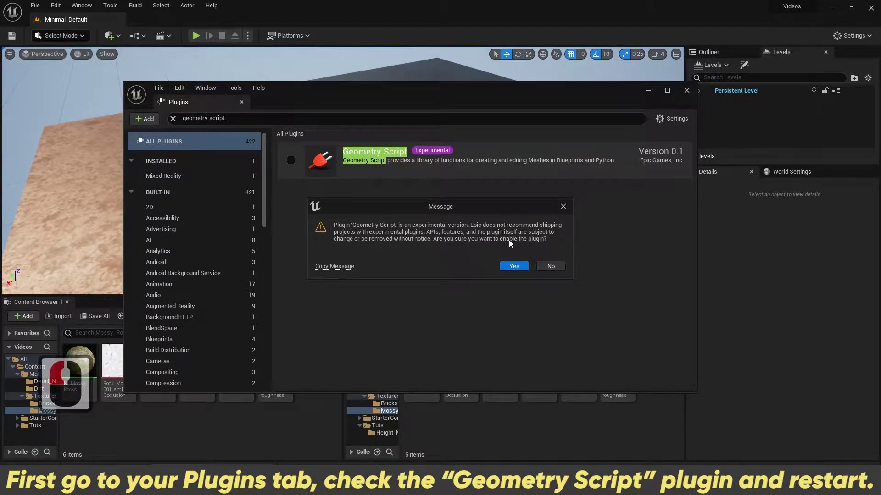
click(510, 268)
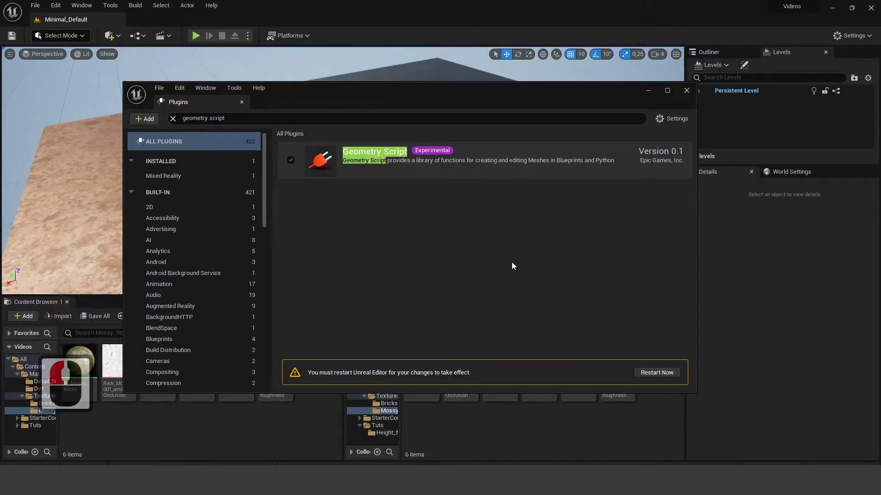
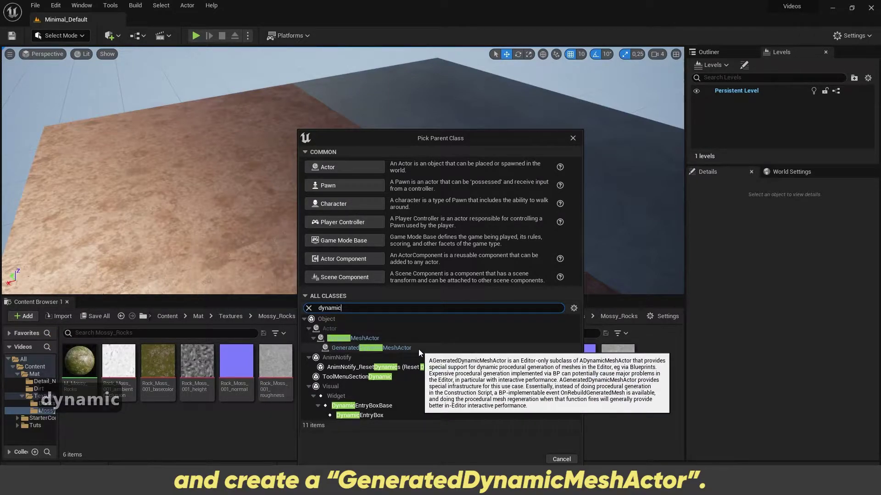
Create the blueprint with GeneratedDynamicMeshActor as its parent class.
click(421, 353)
click(520, 462)
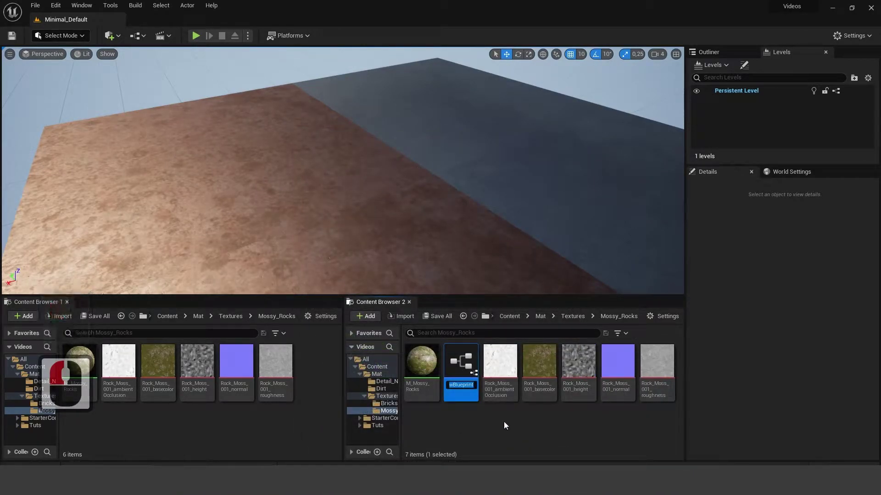
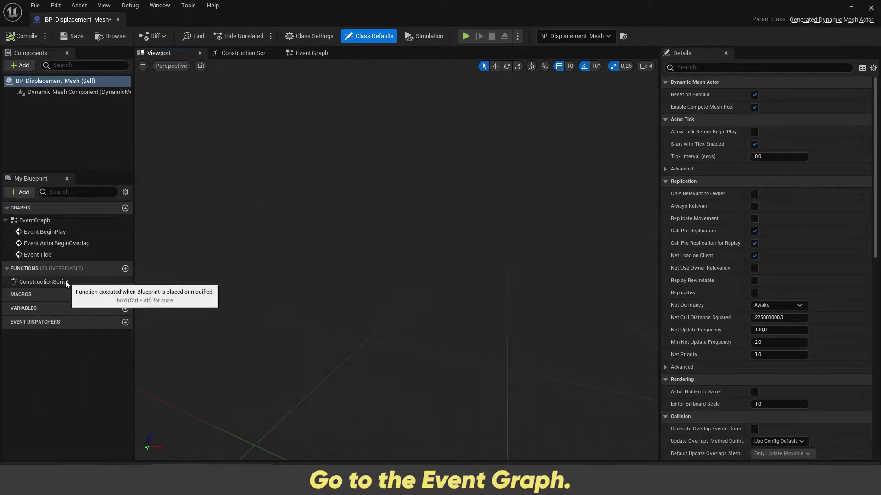
Switch BP_Displacement_Mesh to its Event Graph and clear the default nodes.
click(83, 98)
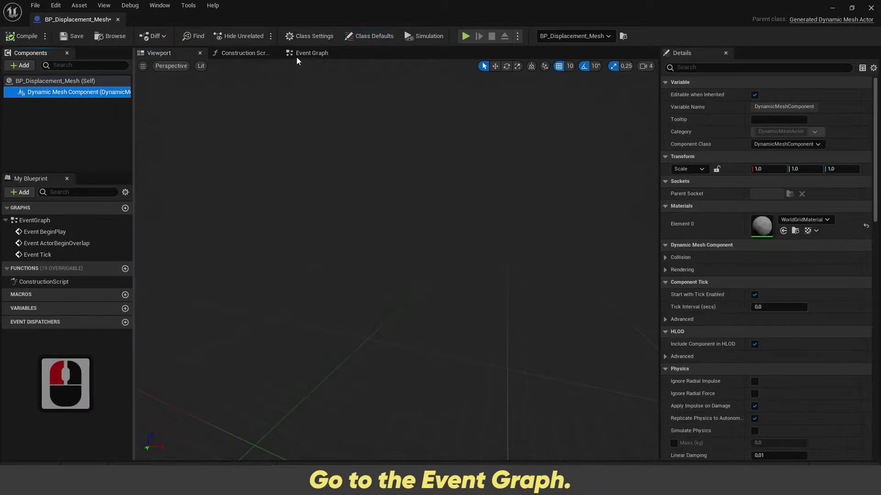
click(312, 66)
click(527, 404)
key(Delete)
Add an Event On Rebuild Generated Mesh node by searching 'event on rebuild'.
click(293, 237)
key(Tab)
text(evznt)
key(BackSpace)
key(BackSpace)
key(BackSpace)
text(n t)
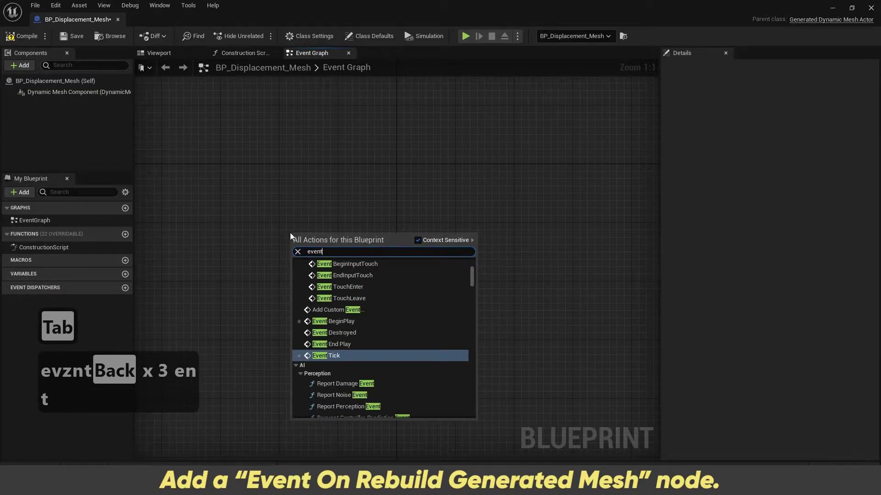
text(n reb)
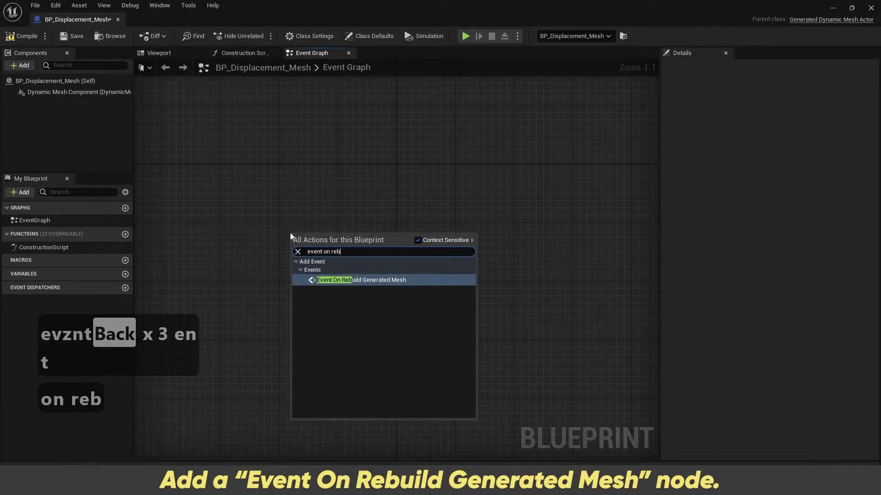
text(i)
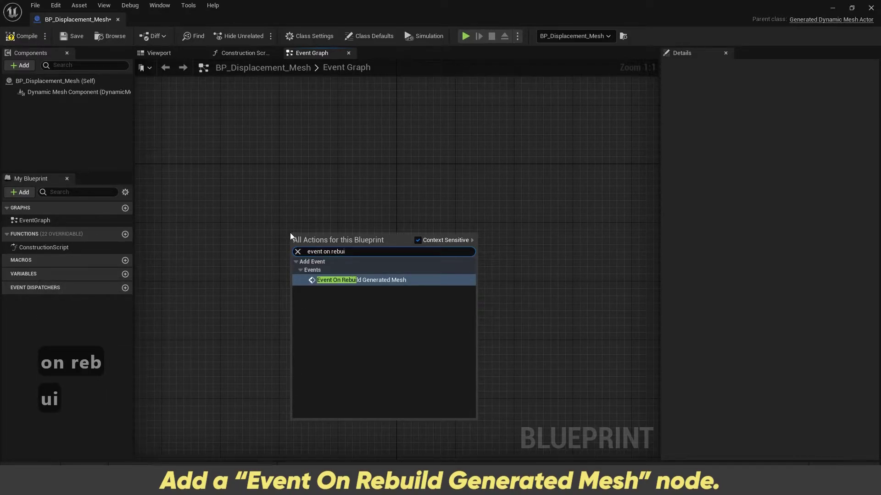
key(Return)
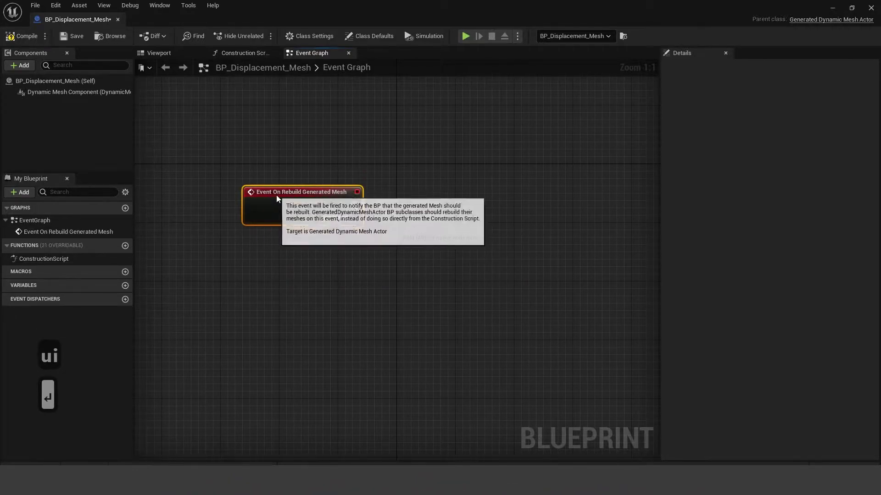
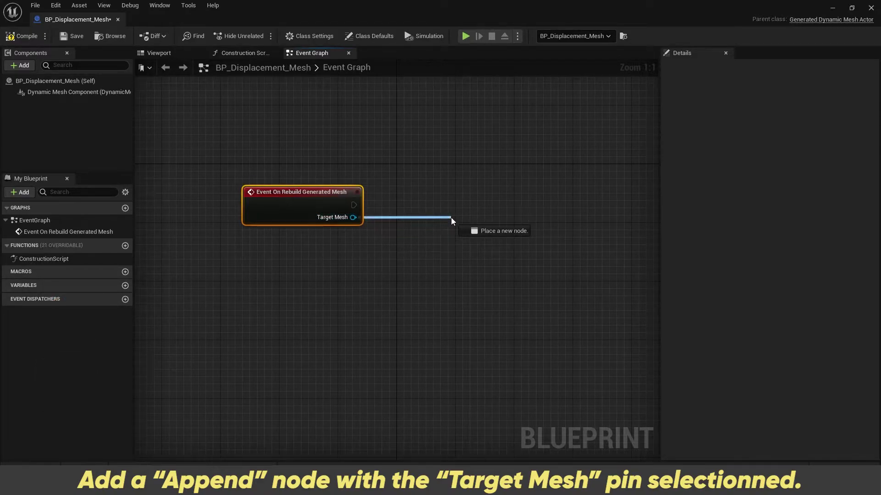
Search 'append' from the Target Mesh pin and discard the unwanted Append Capsule node.
click(455, 222)
text(append)
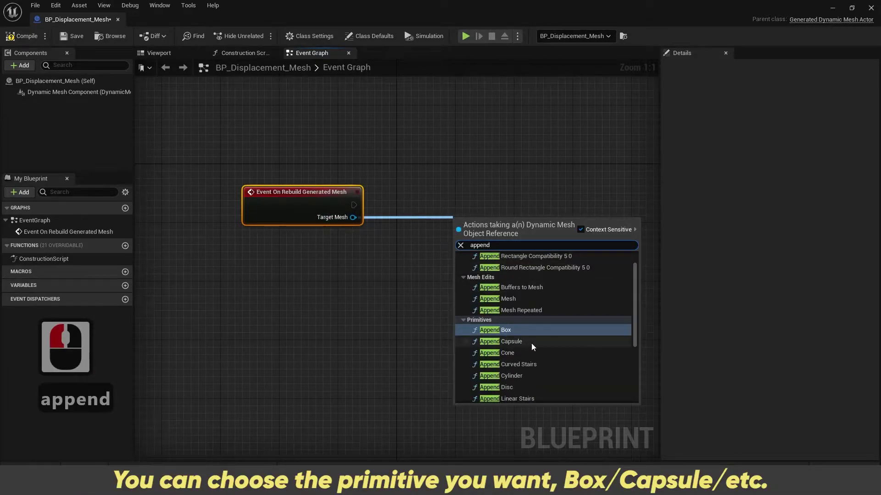
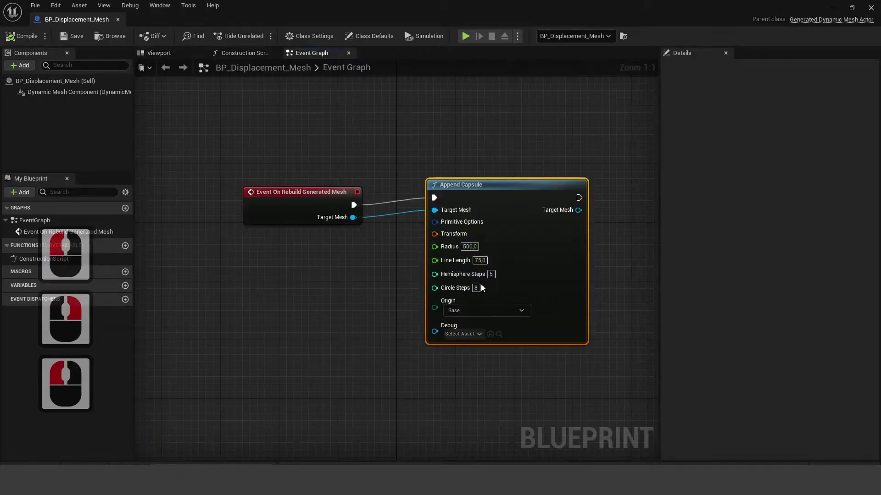
key(Delete)
Wire an Append Rectangle XY node to the rebuild event's Target Mesh output.
click(392, 215)
text(r)
key(BackSpace)
text(append)
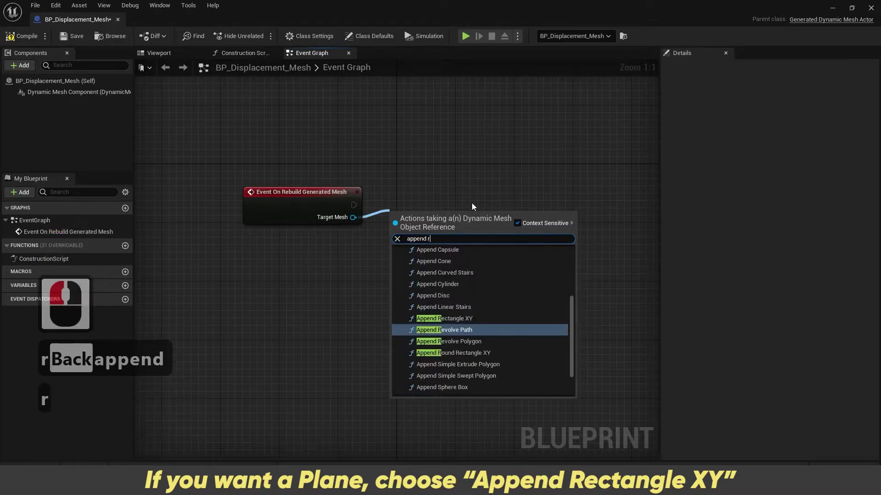
text(e)
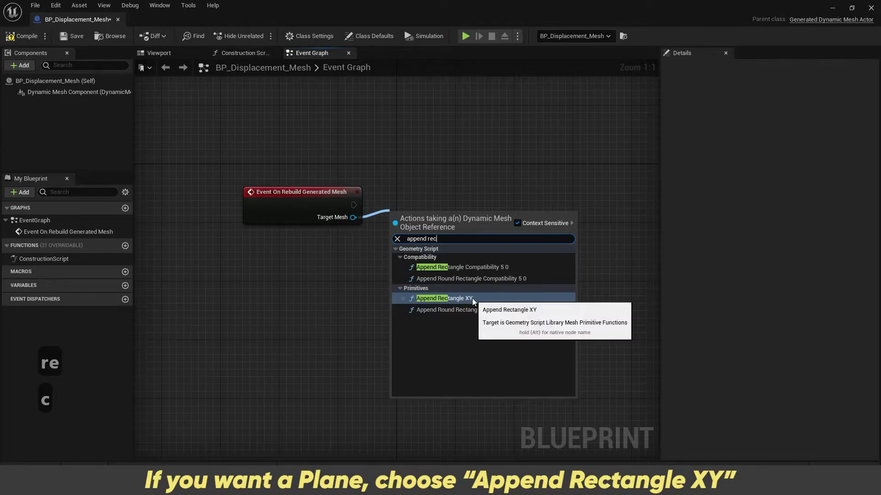
click(475, 302)
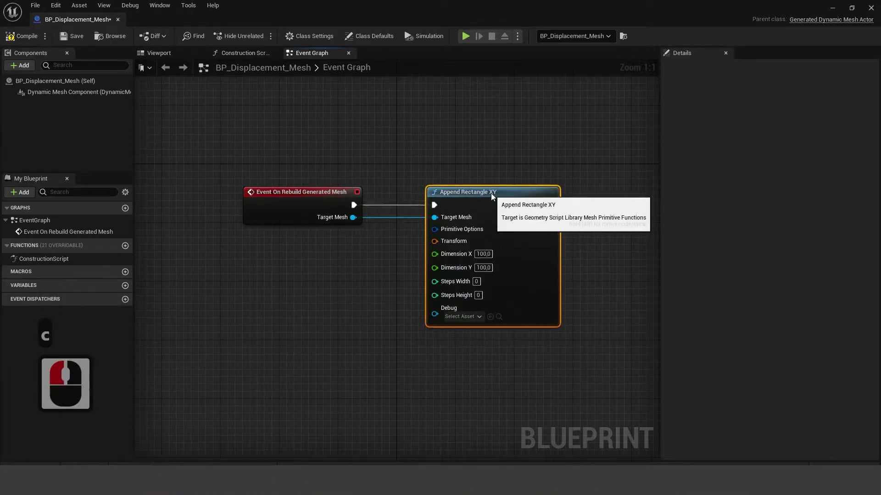
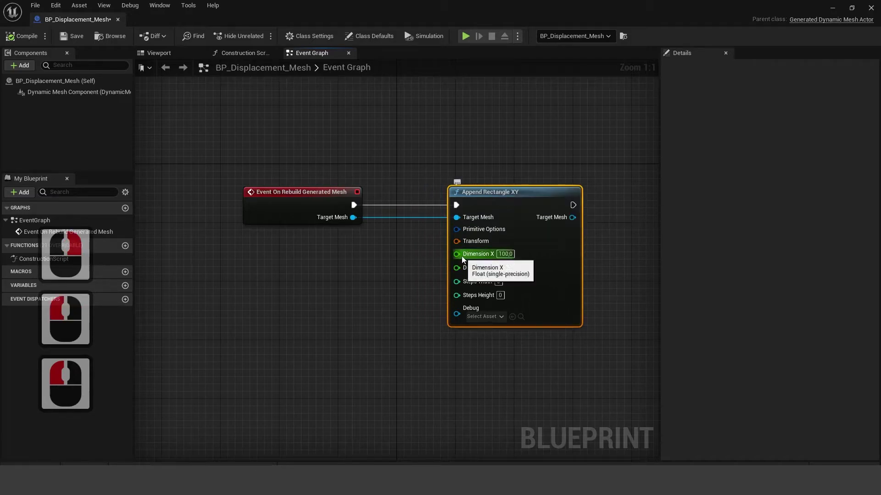
Promote the rectangle's Dimension X input to a blueprint variable.
right_click(461, 260)
click(499, 280)
click(385, 190)
click(380, 267)
Promote Dimension Y to a variable and tidy the variable nodes' wiring.
right_click(470, 270)
click(491, 288)
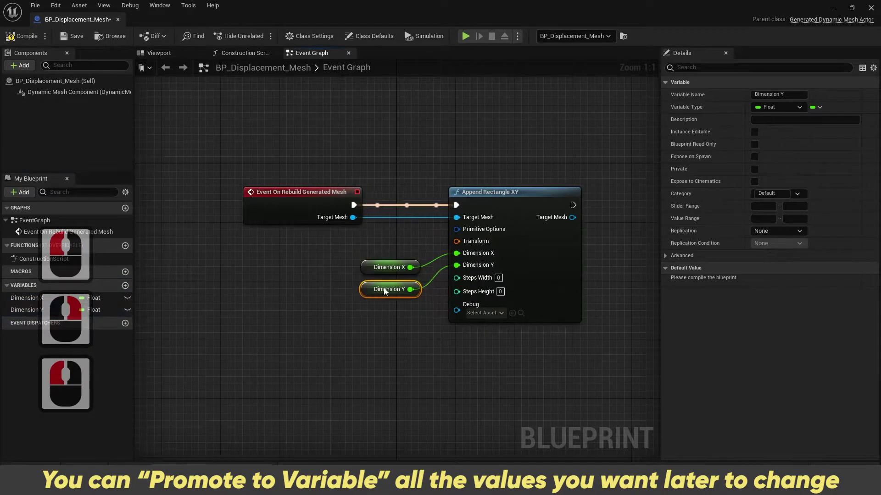
click(390, 302)
click(390, 296)
click(374, 257)
click(455, 266)
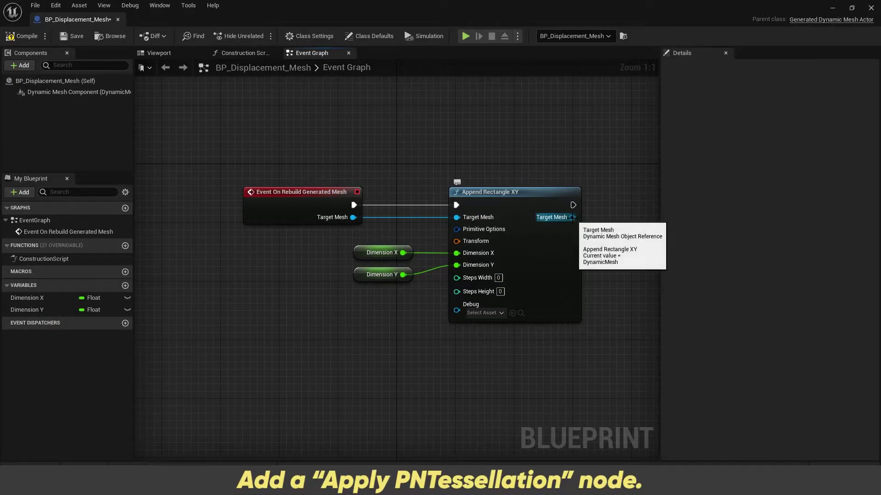
Chain an Apply PNTessellation node after Append Rectangle XY and preview the generated plane.
click(621, 217)
text(t)
drag(622, 221, 661, 274)
text(essel)
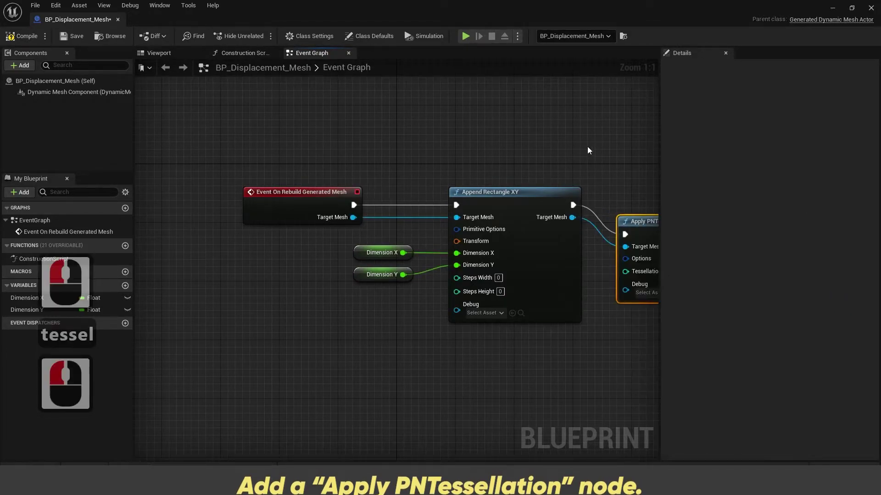
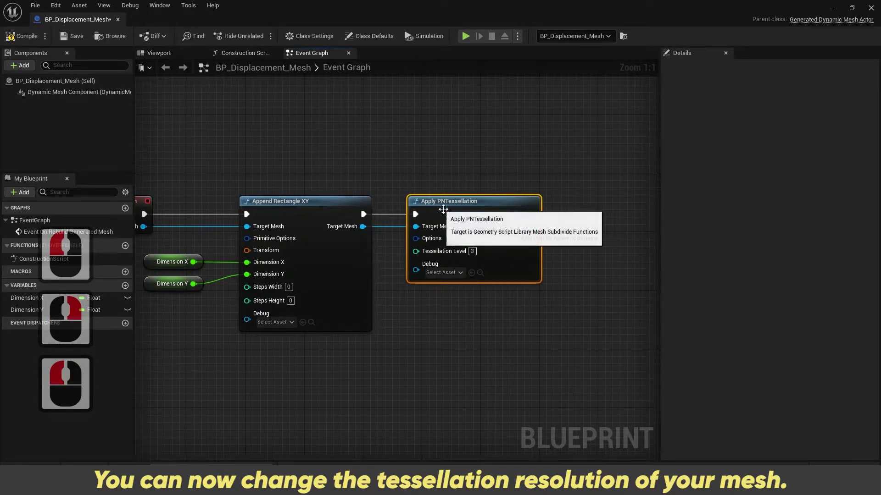
click(41, 37)
click(219, 82)
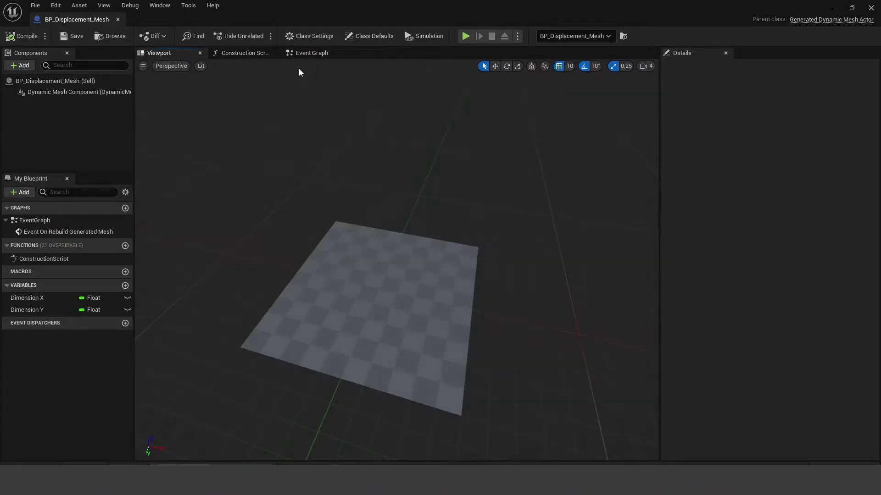
Raise the Apply PNTessellation node's Tessellation Level to 5.
click(176, 69)
click(292, 144)
click(302, 58)
key(5)
key(Return)
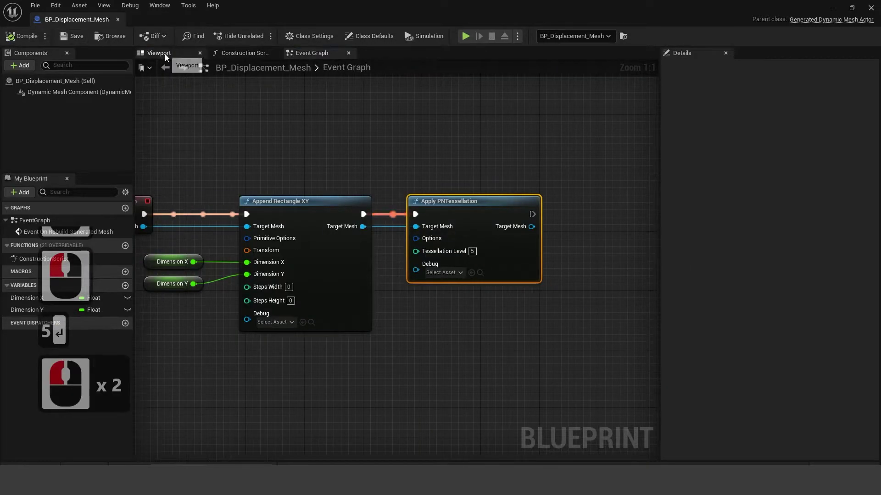
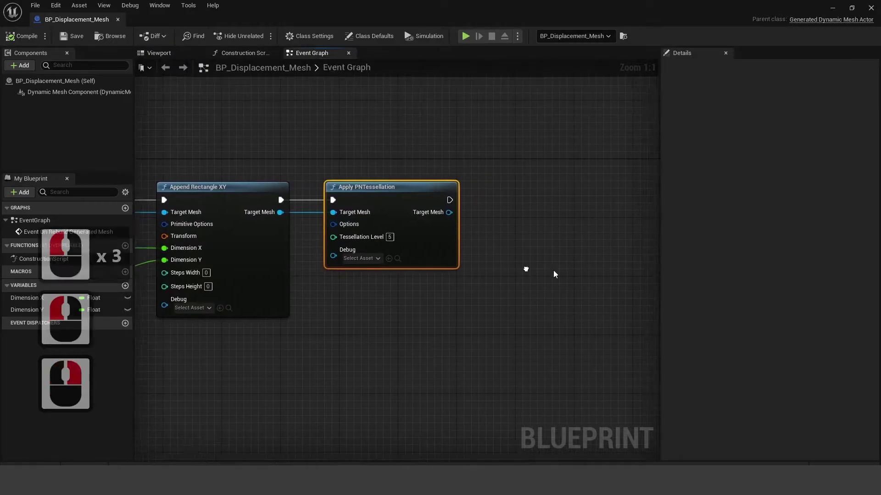
Promote Tessellation Level to a variable and split the Options struct pin, exposing Recompute Normals.
click(375, 241)
right_click(376, 241)
click(413, 258)
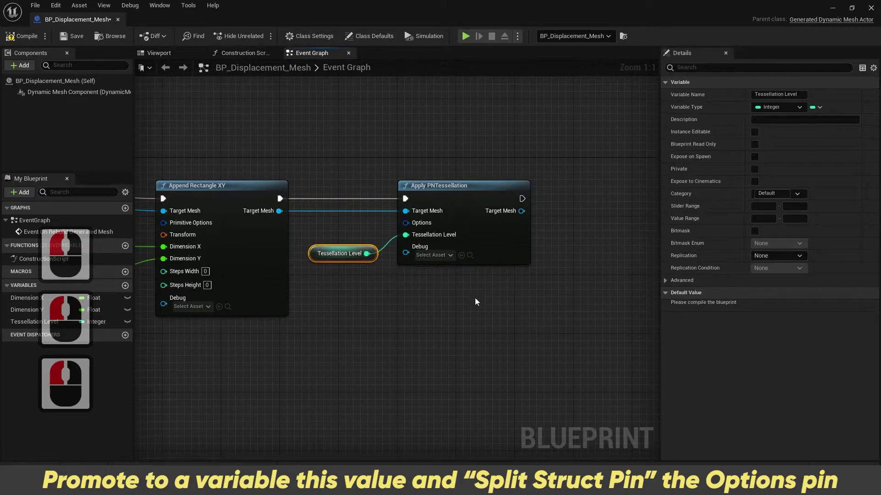
right_click(423, 226)
click(460, 255)
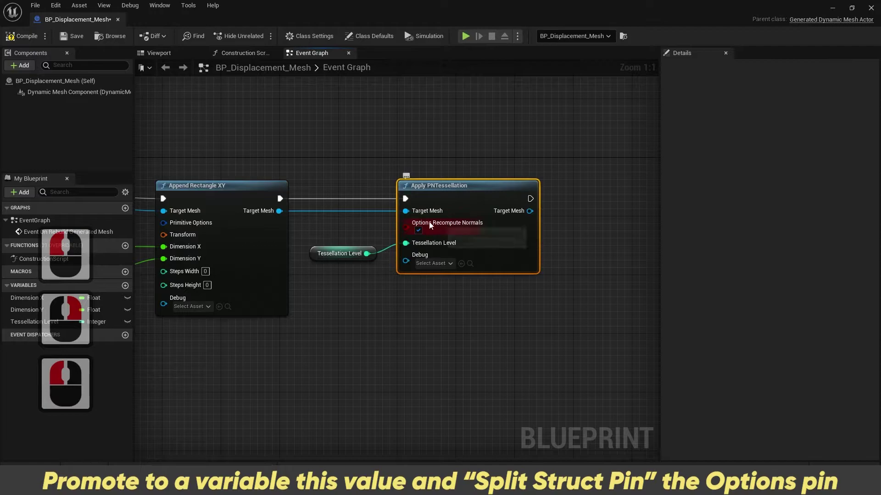
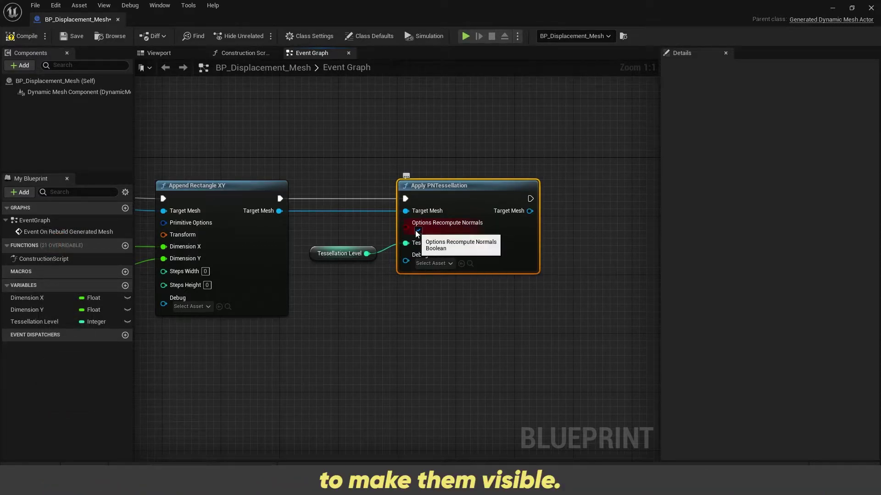
drag(548, 337, 524, 208)
Chain an Apply Displace from Texture Map node after Apply PNTessellation.
click(557, 206)
text(displ)
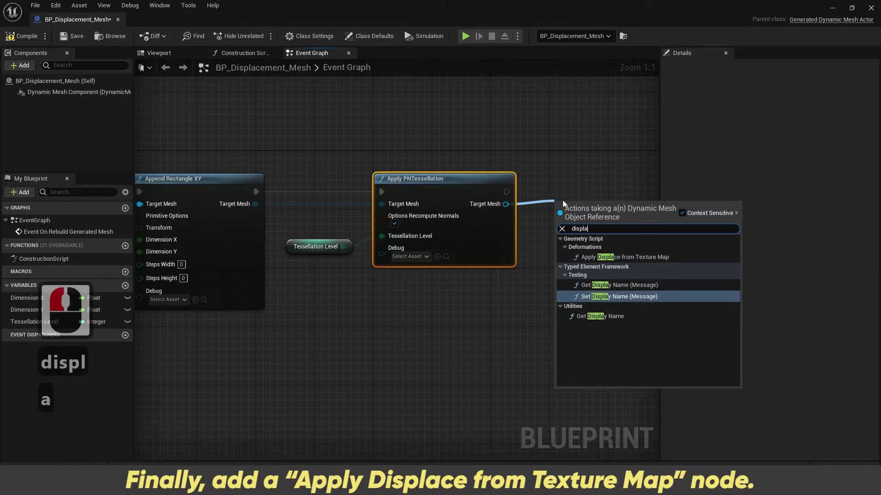
text(ce)
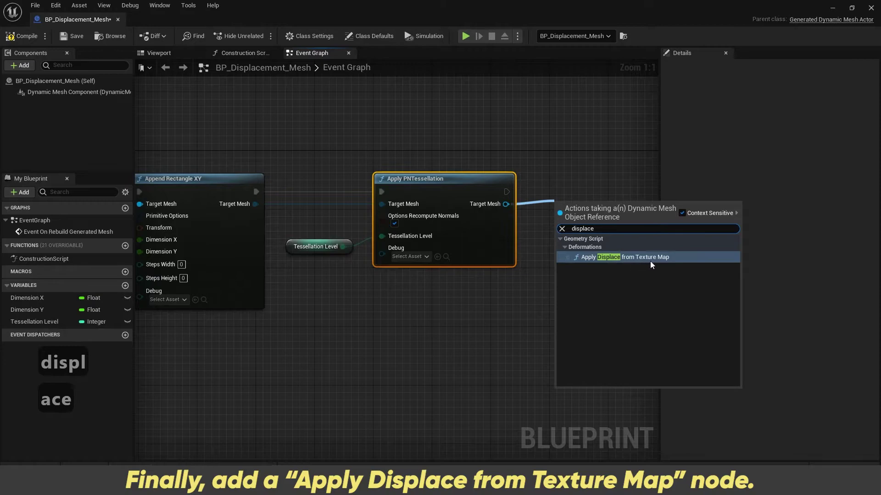
click(663, 264)
Promote the displacement node's Texture input to a Height Map variable.
right_click(366, 333)
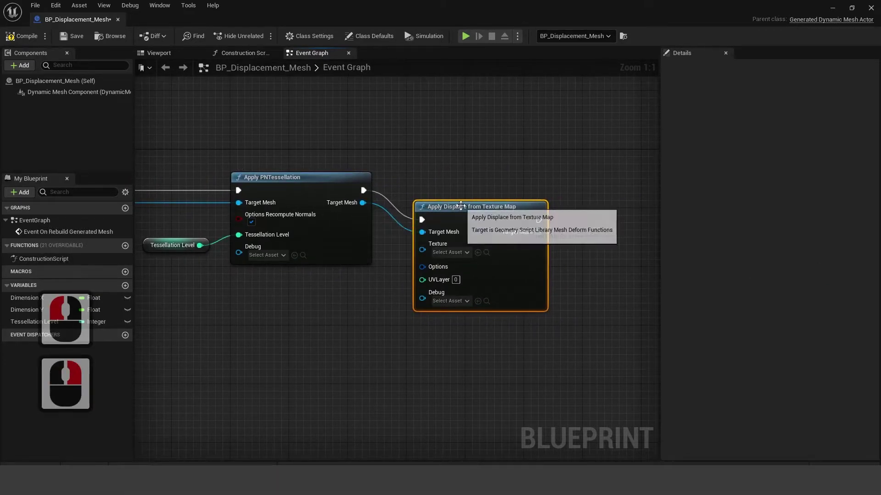
click(486, 179)
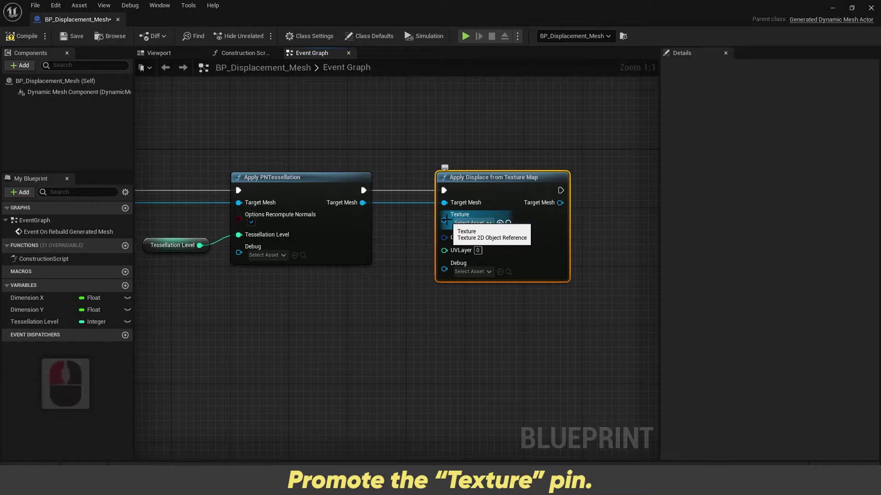
right_click(450, 224)
click(471, 240)
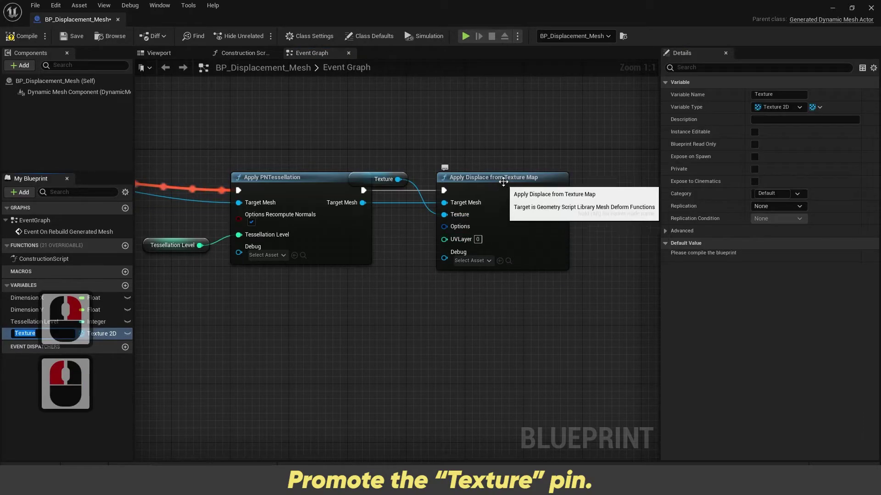
click(534, 182)
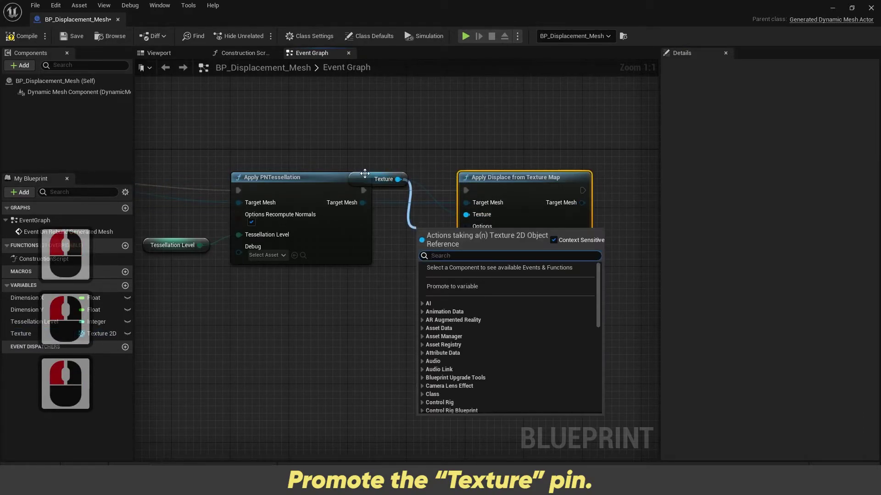
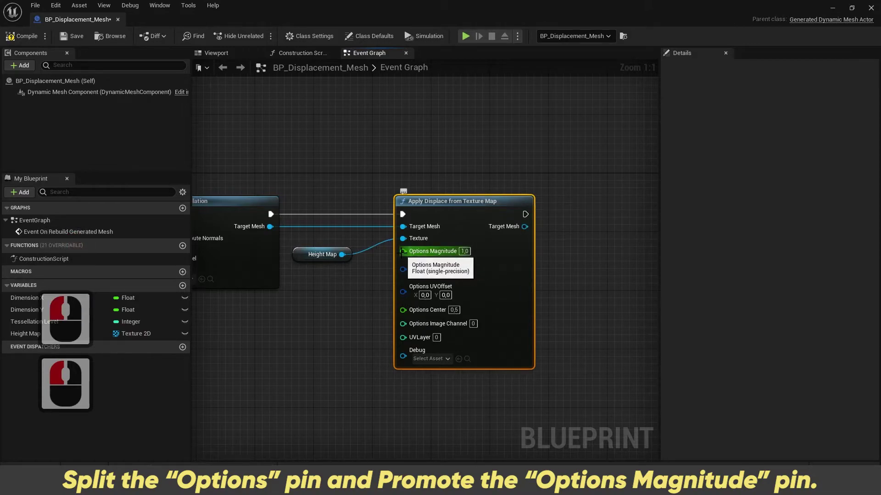
Promote the Options Magnitude input to a blueprint variable.
right_click(407, 257)
click(433, 275)
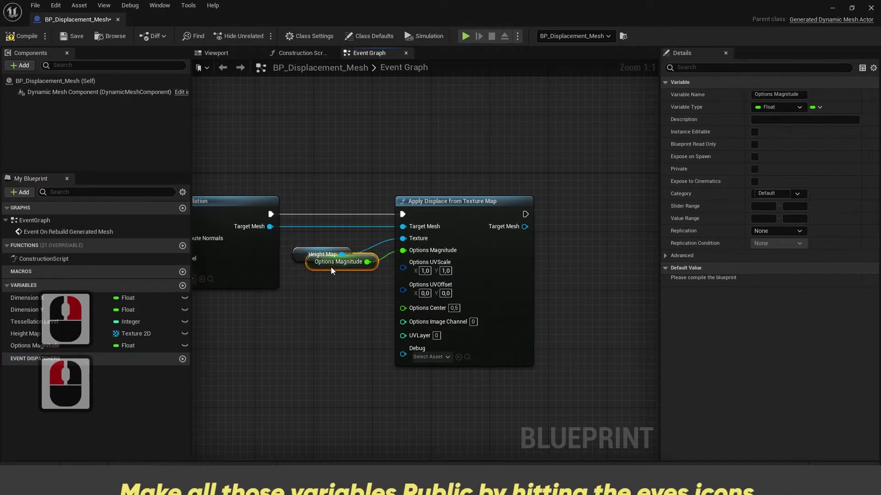
right_click(320, 288)
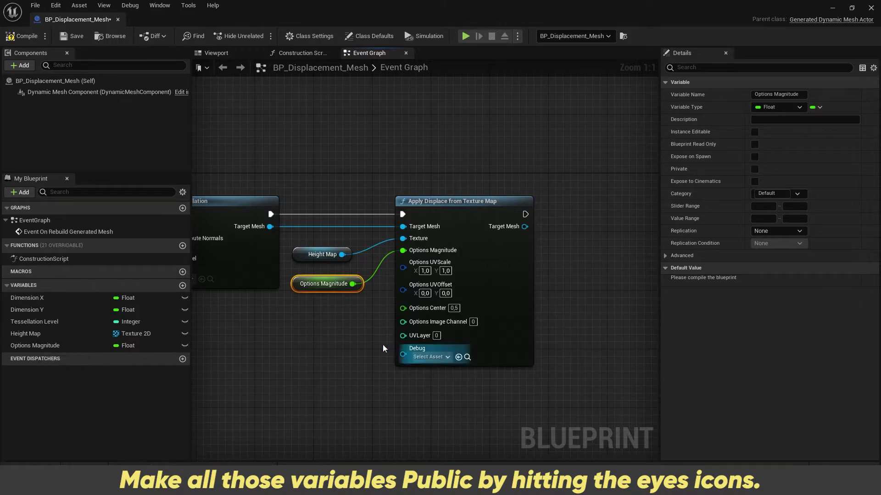
Make the variables instance editable, then compile and save the blueprint.
click(70, 38)
double_click(185, 315)
click(184, 335)
click(117, 63)
click(28, 39)
click(80, 43)
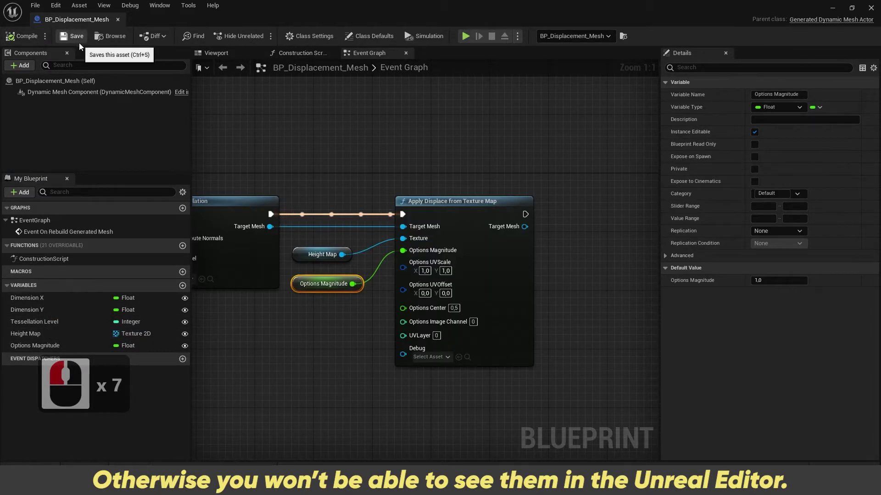
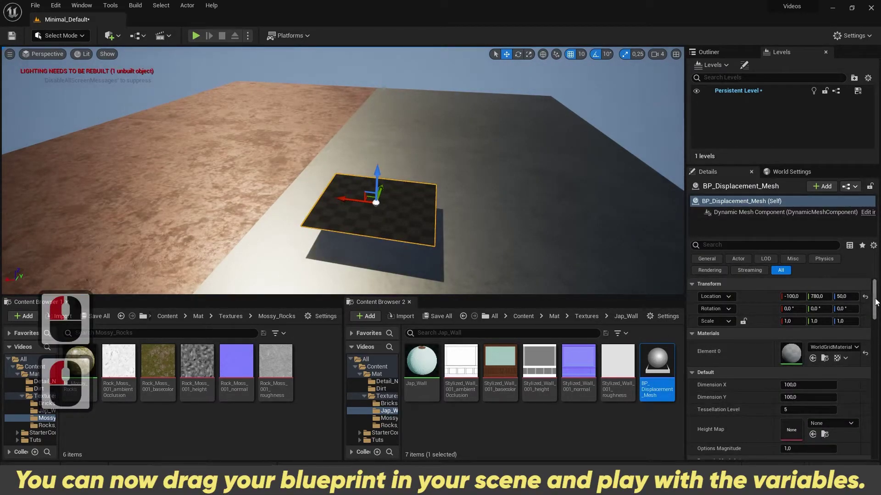
Increase the placed panel's Dimension X to about 217, stretching the plane.
click(876, 312)
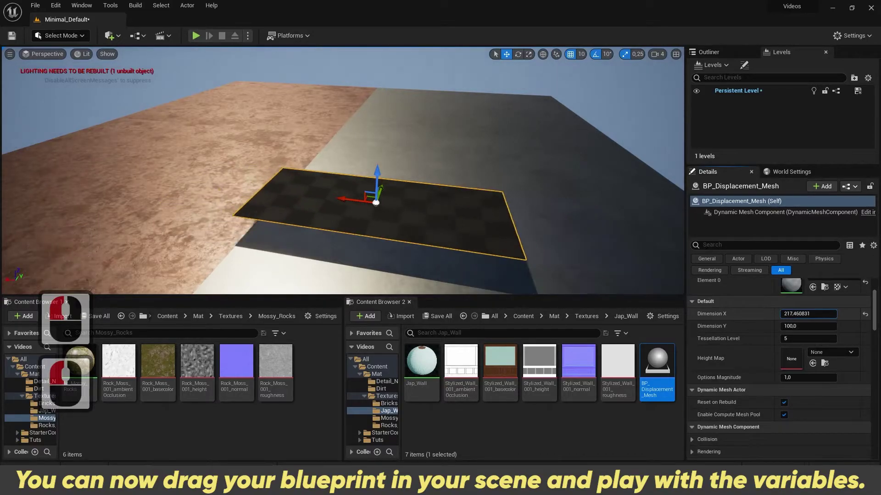
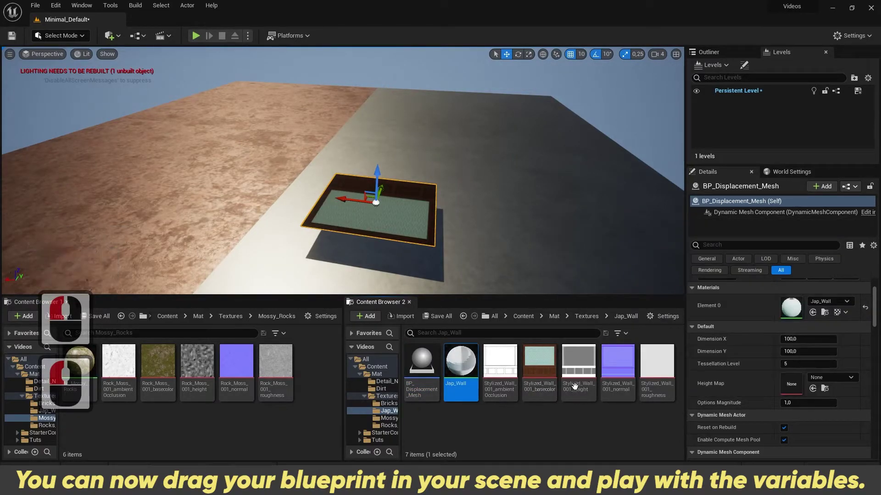
Assign the Stylized_Wall_001_height texture as the panel's height map.
click(581, 382)
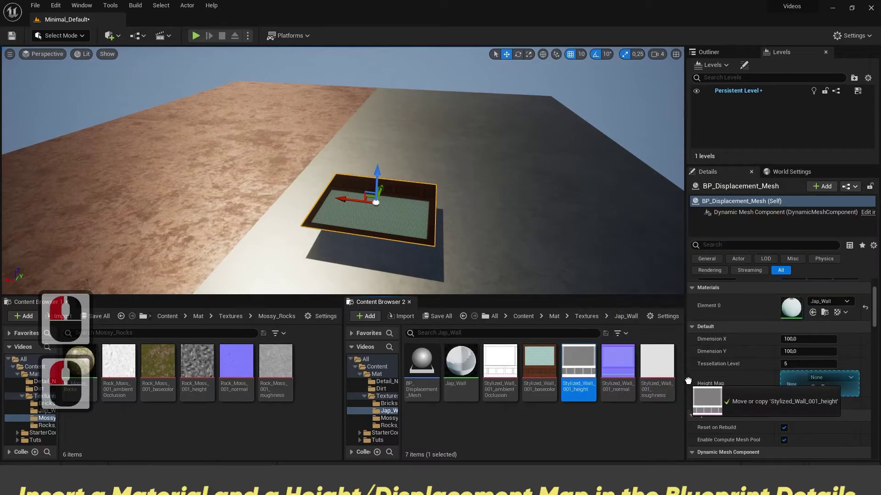
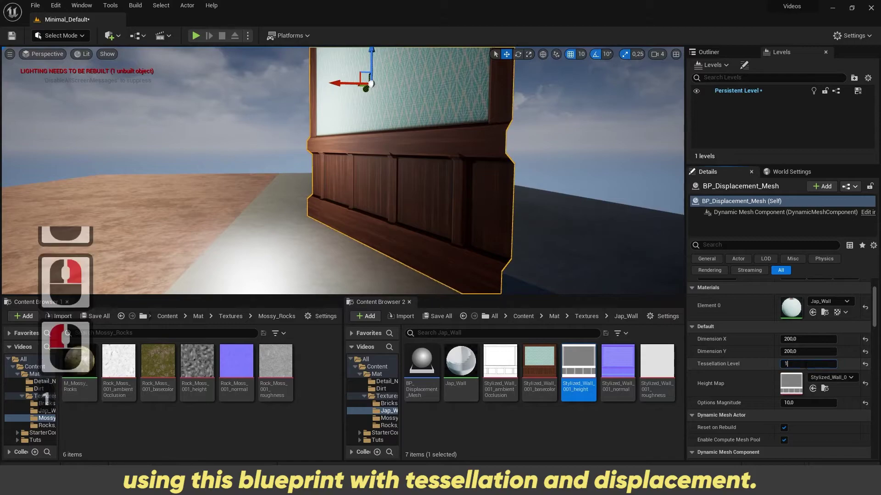
Enter the tessellation level value and try magnitude values 10, 5 and 0 in Details.
text(10)
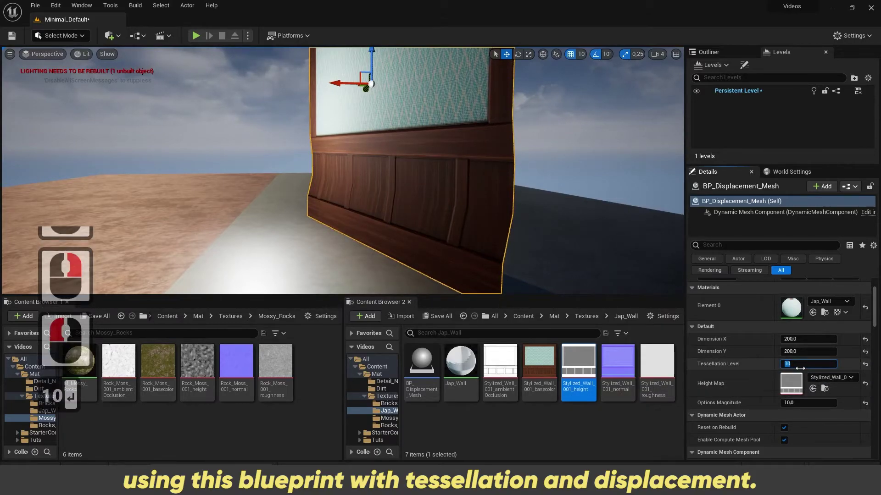
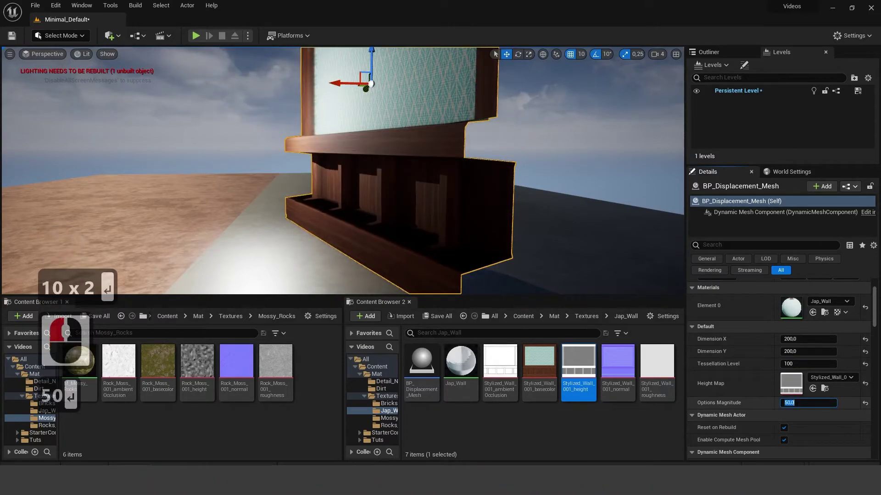
text(10)
key(Return)
key(BackSpace)
text(5)
key(Return)
key(BackSpace)
text(0)
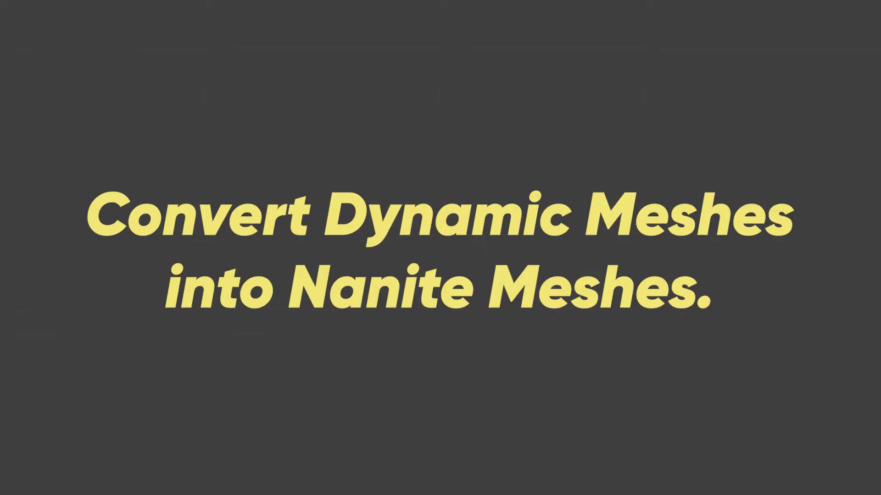
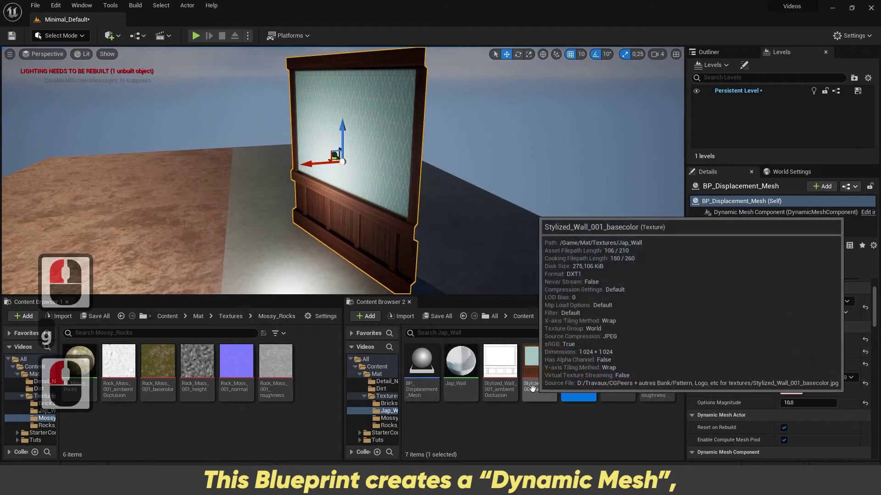
Switch the editor into Modeling Mode and reach the Transform tools.
click(85, 41)
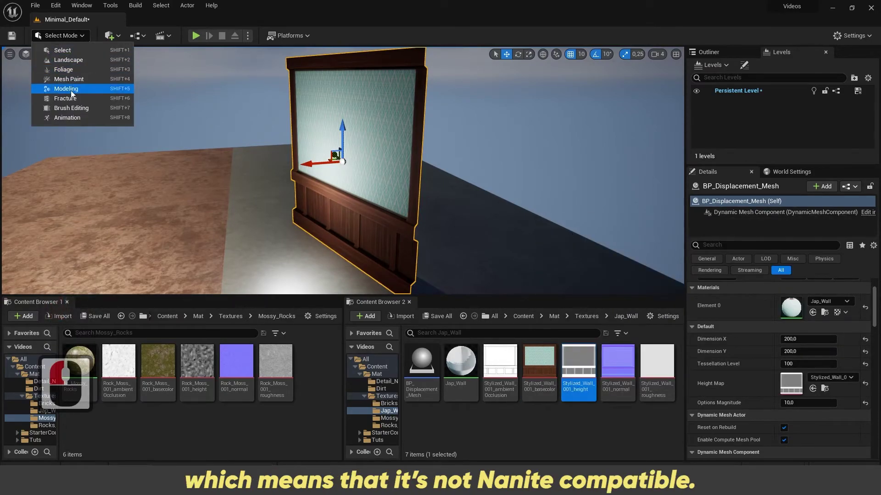
click(76, 94)
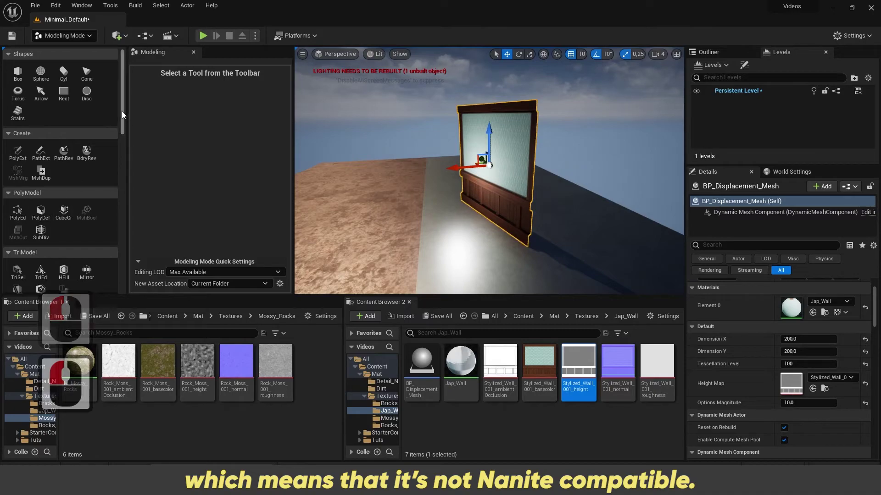
click(125, 140)
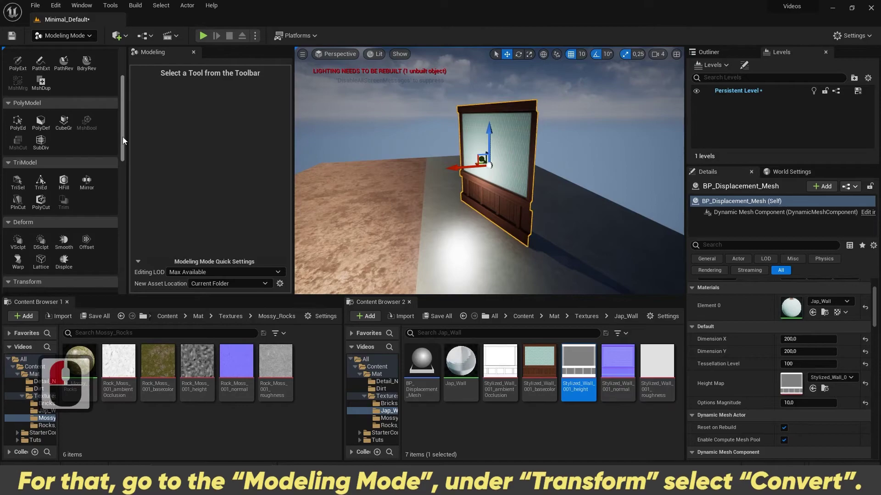
click(97, 171)
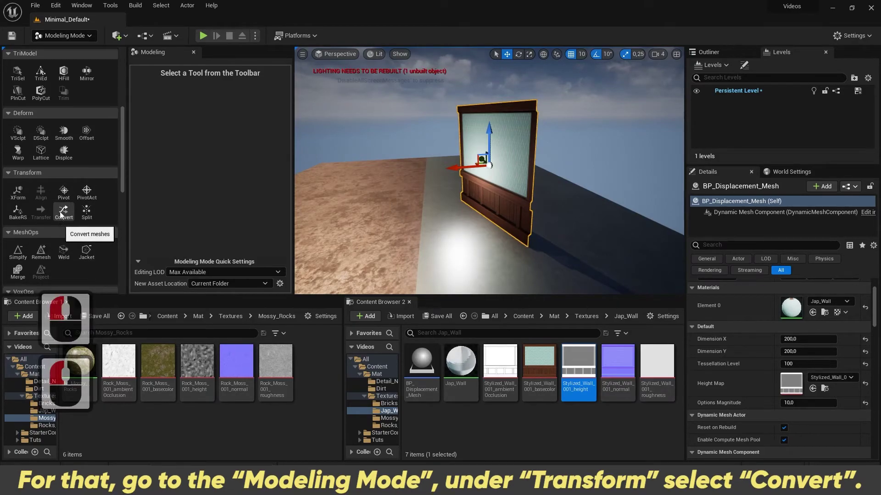
Start Convert with output type Static Mesh and Transfer Materials enabled.
click(70, 215)
click(245, 88)
click(226, 97)
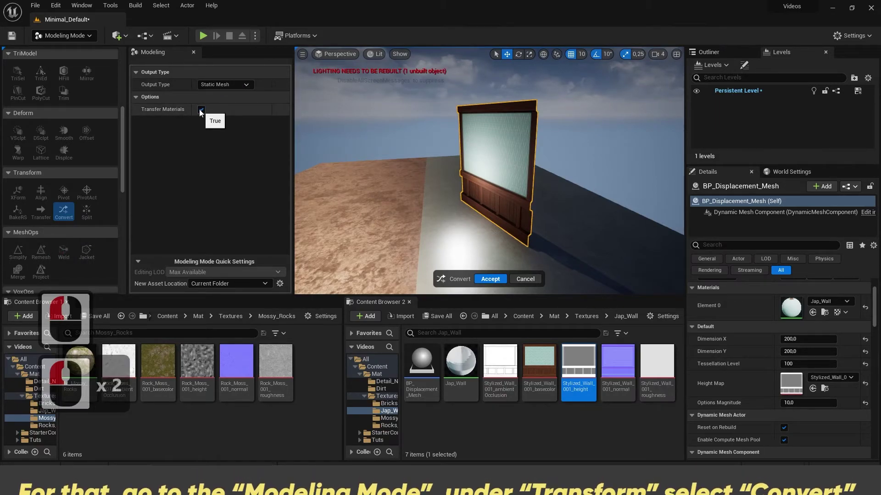
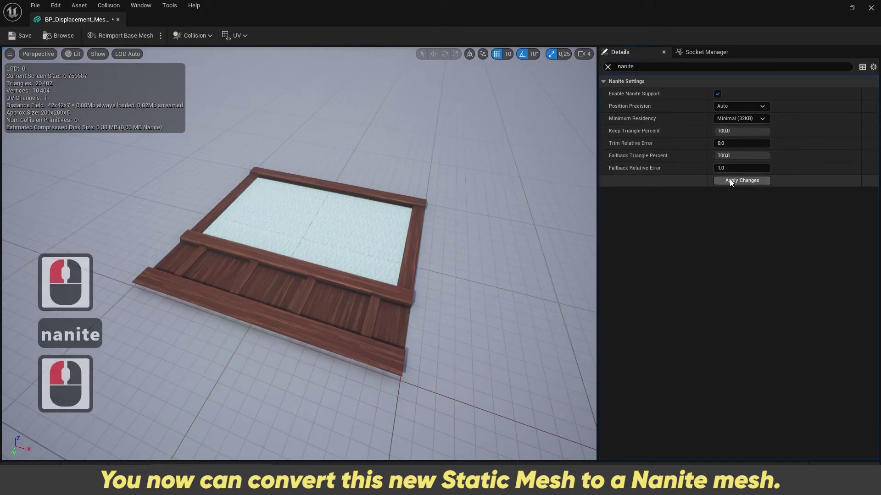
Apply the Enable Nanite Support change to the converted mesh and leave the Static Mesh editor.
click(729, 185)
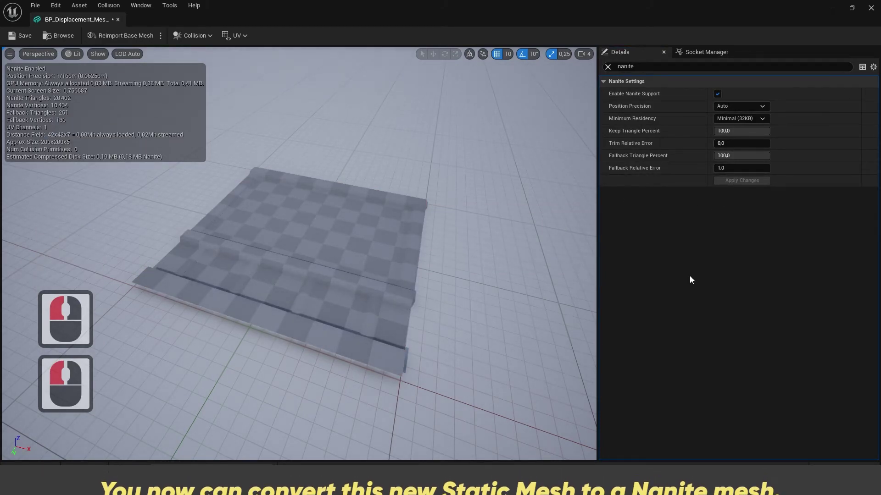
click(20, 40)
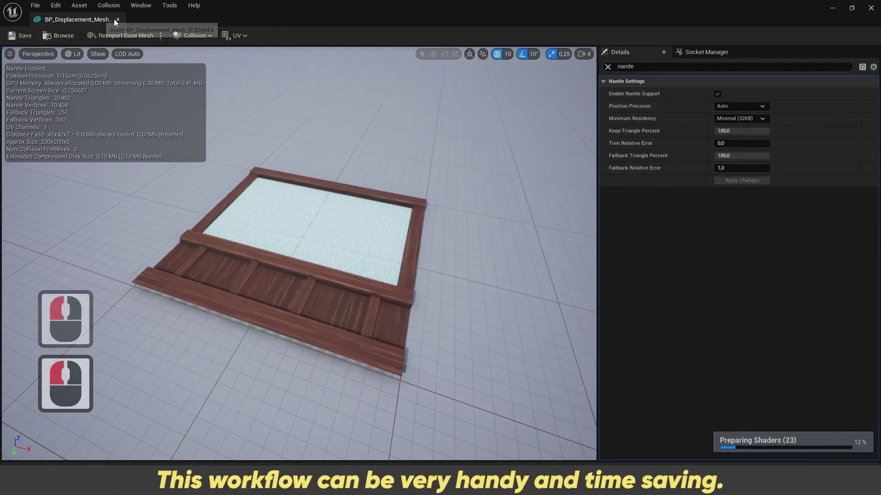
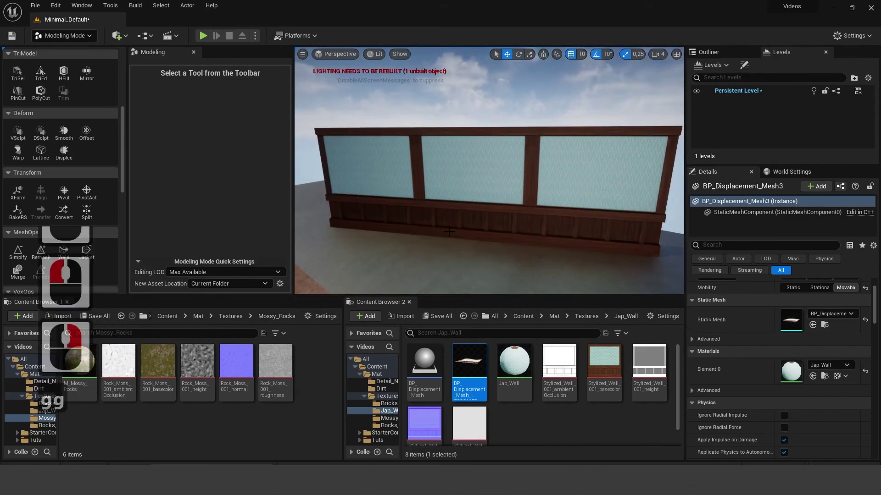
click(376, 57)
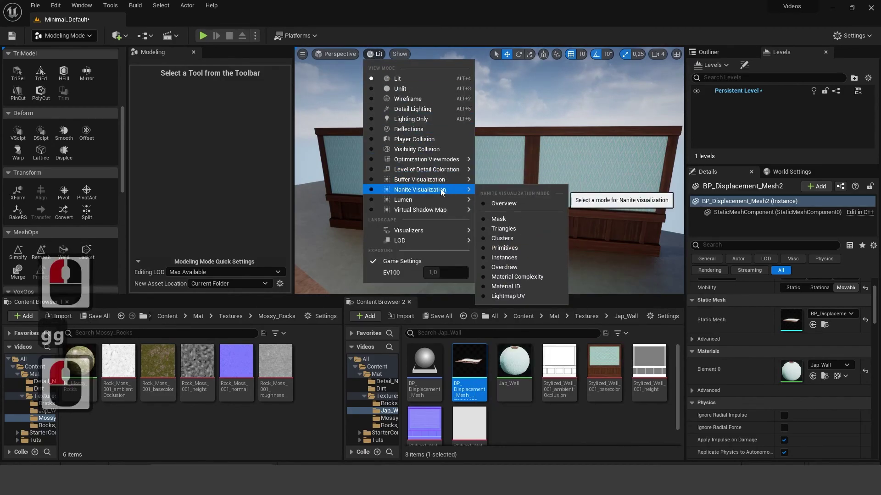
click(508, 234)
double_click(388, 59)
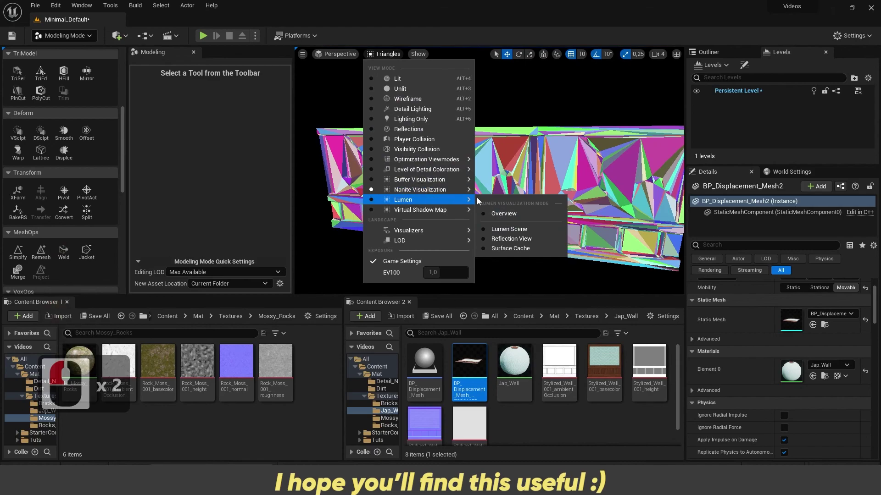
click(459, 194)
click(501, 238)
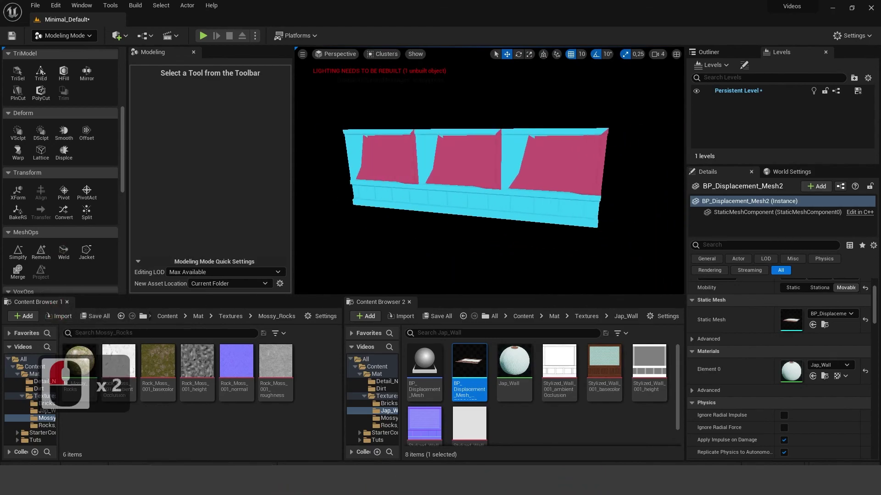